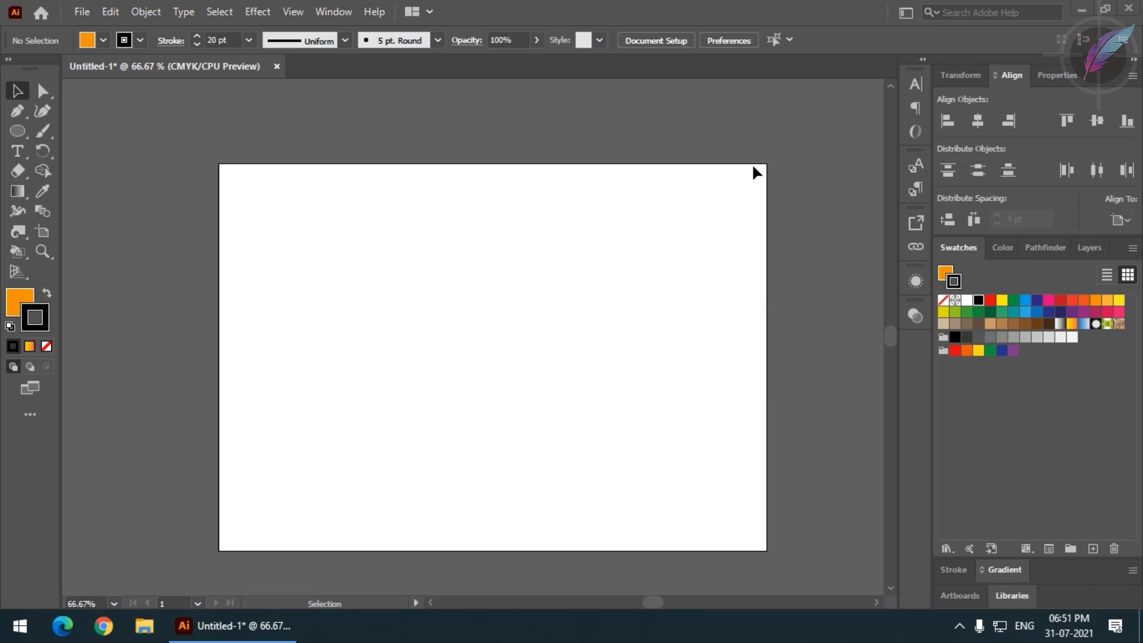
- Draw an orange circle with a 20 pt black stroke using the Ellipse tool, then reselect it
click(12, 133)
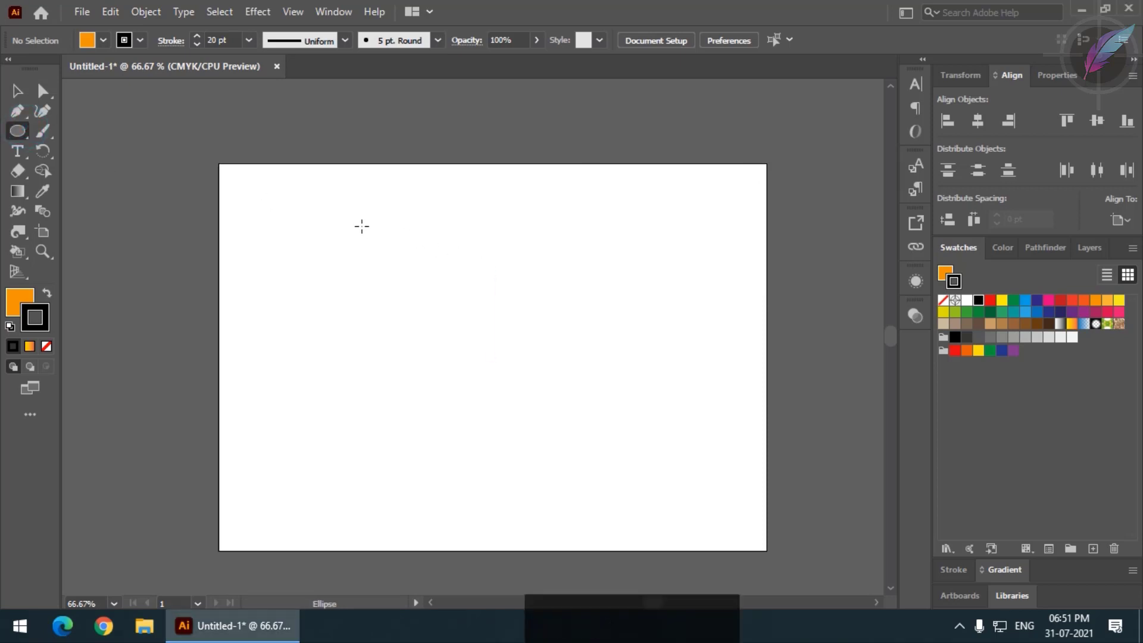
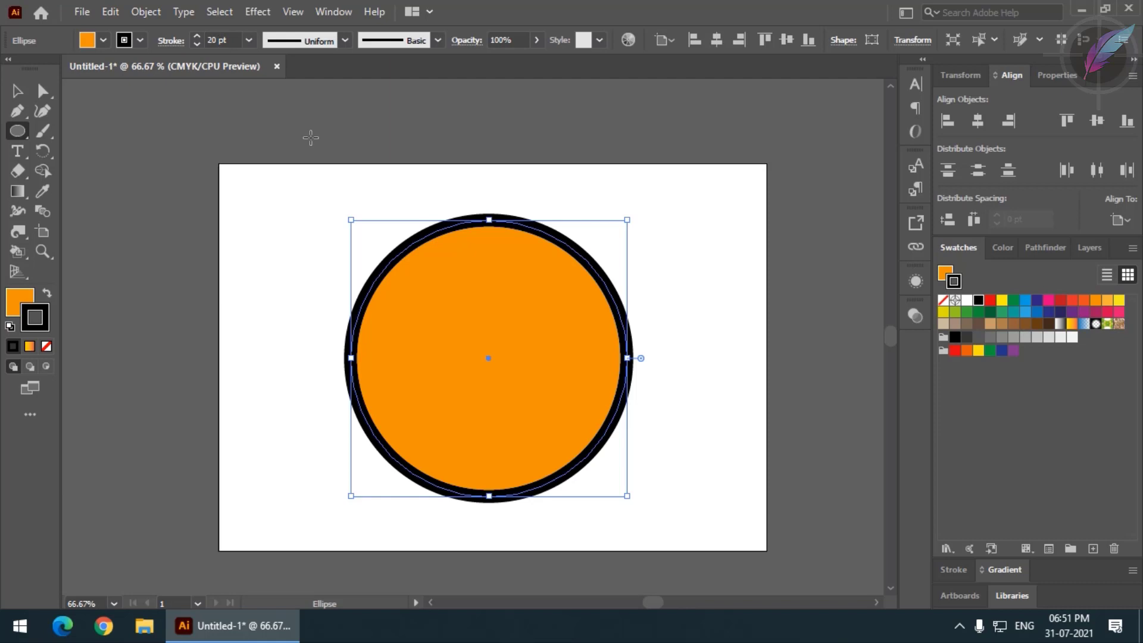
click(27, 94)
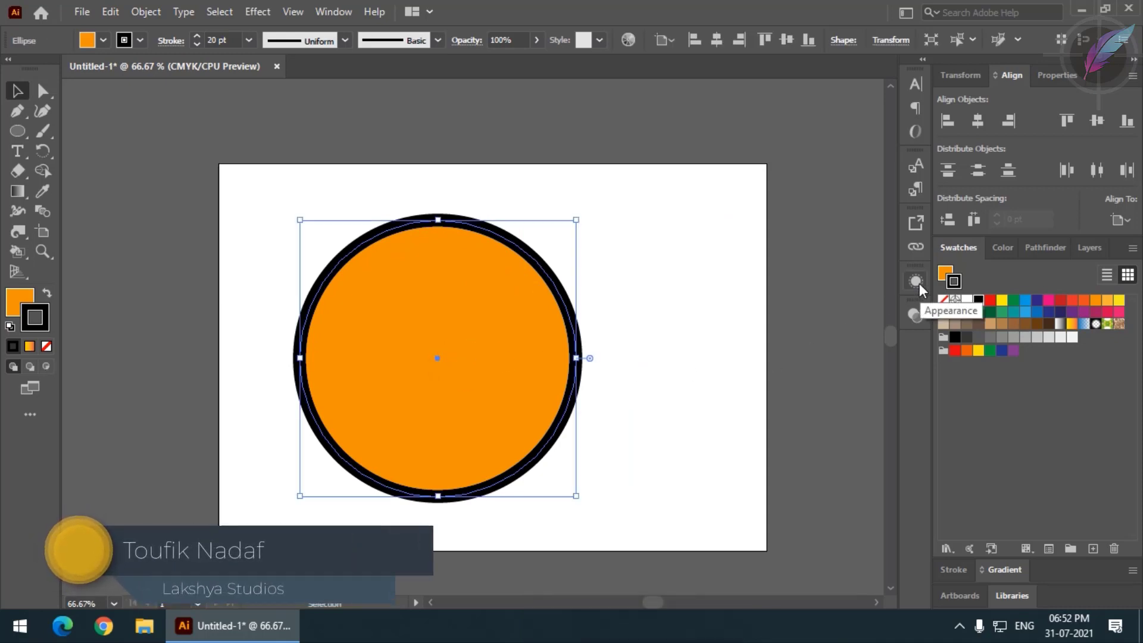
- Set the circle's stroke to 40 pt and add a second stroke in the Appearance panel
click(924, 289)
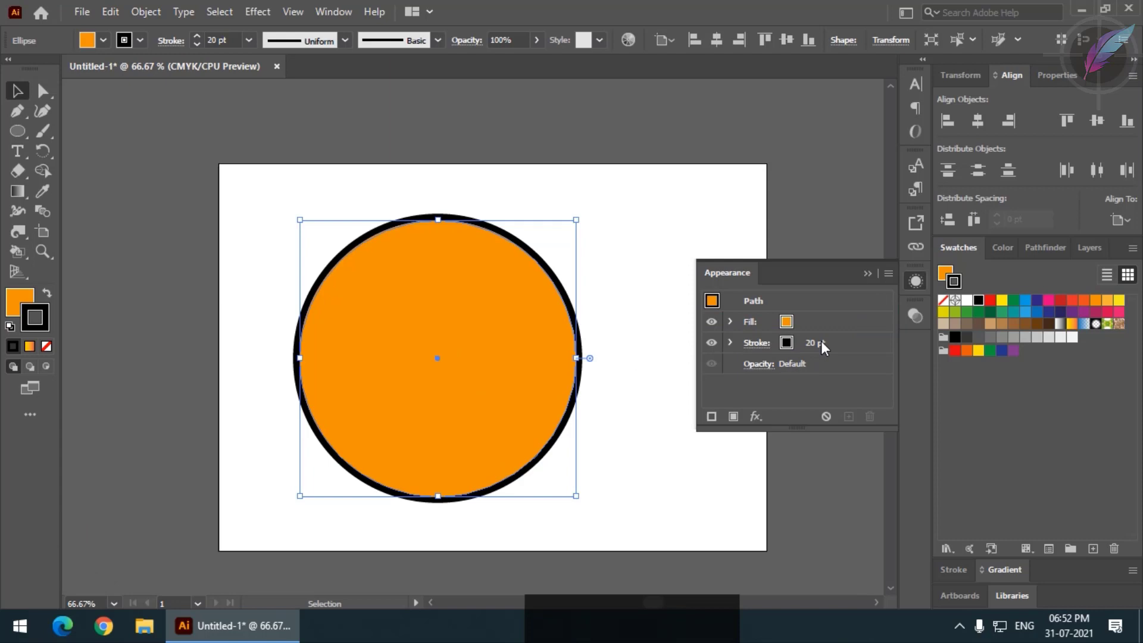
click(815, 346)
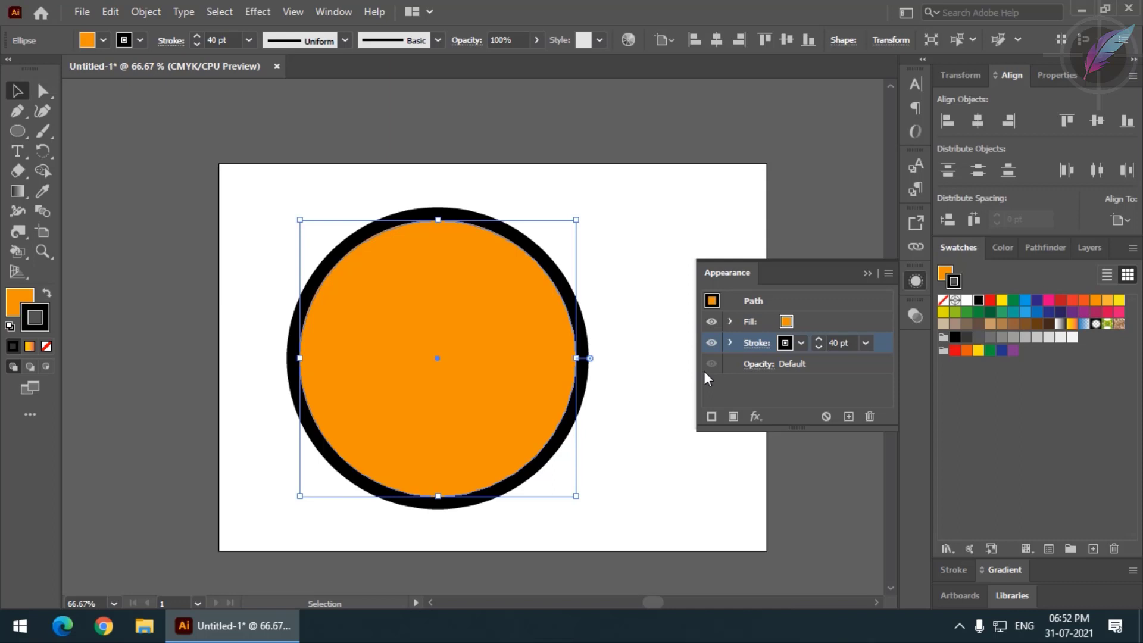
click(890, 284)
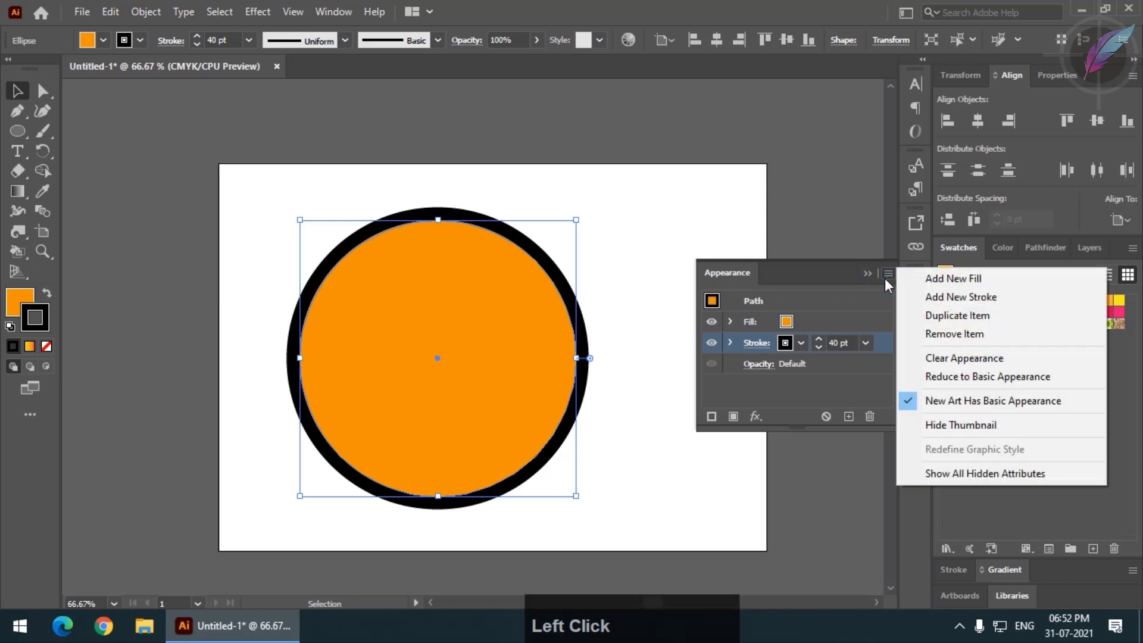
click(959, 300)
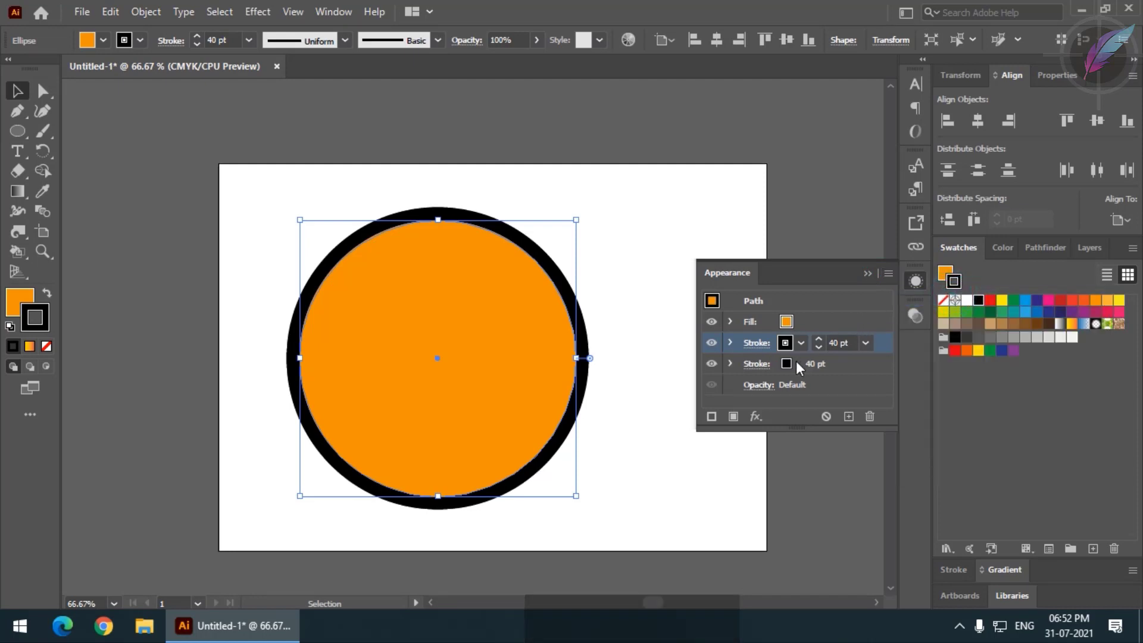
- Make the second stroke 60 pt with a yellow-to-red gradient swatch around the black stroke
click(804, 369)
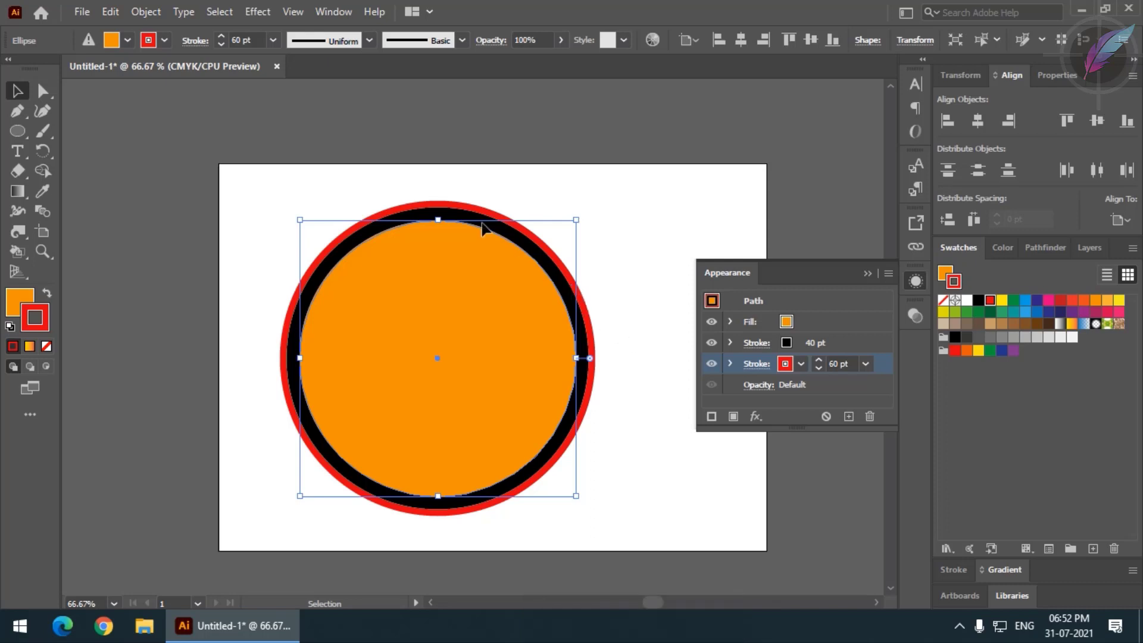
click(623, 170)
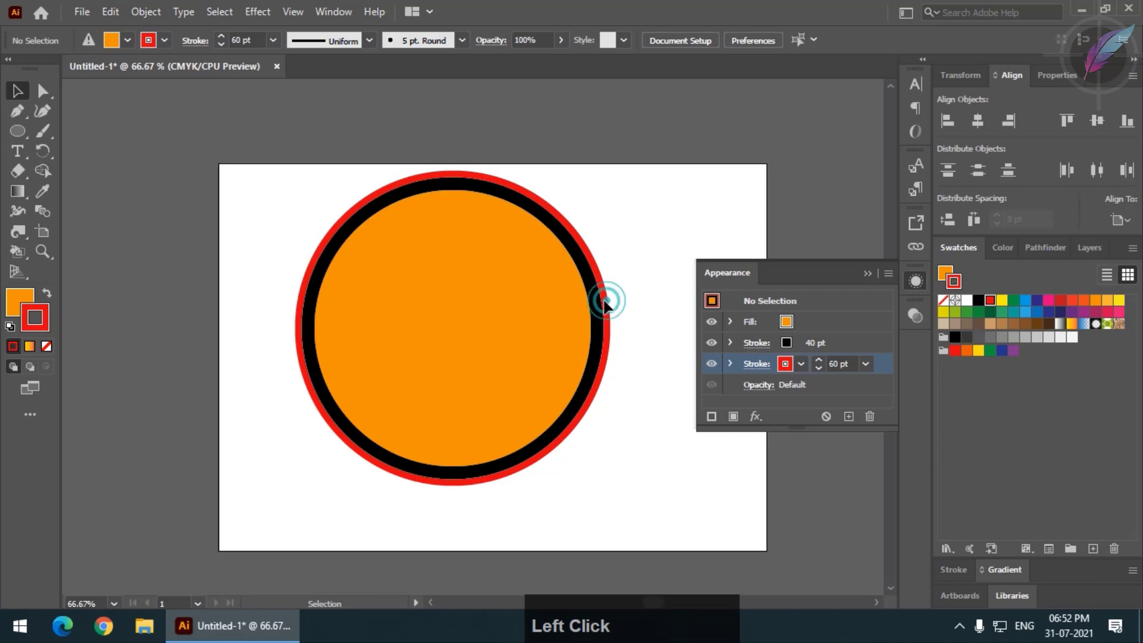
click(802, 369)
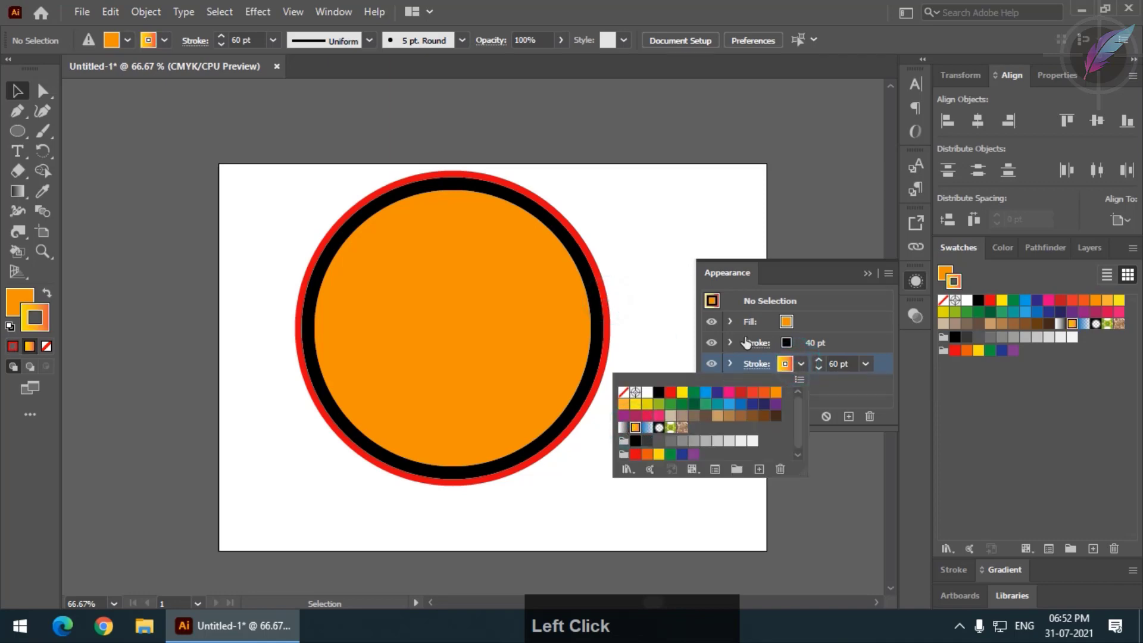
click(810, 281)
click(567, 326)
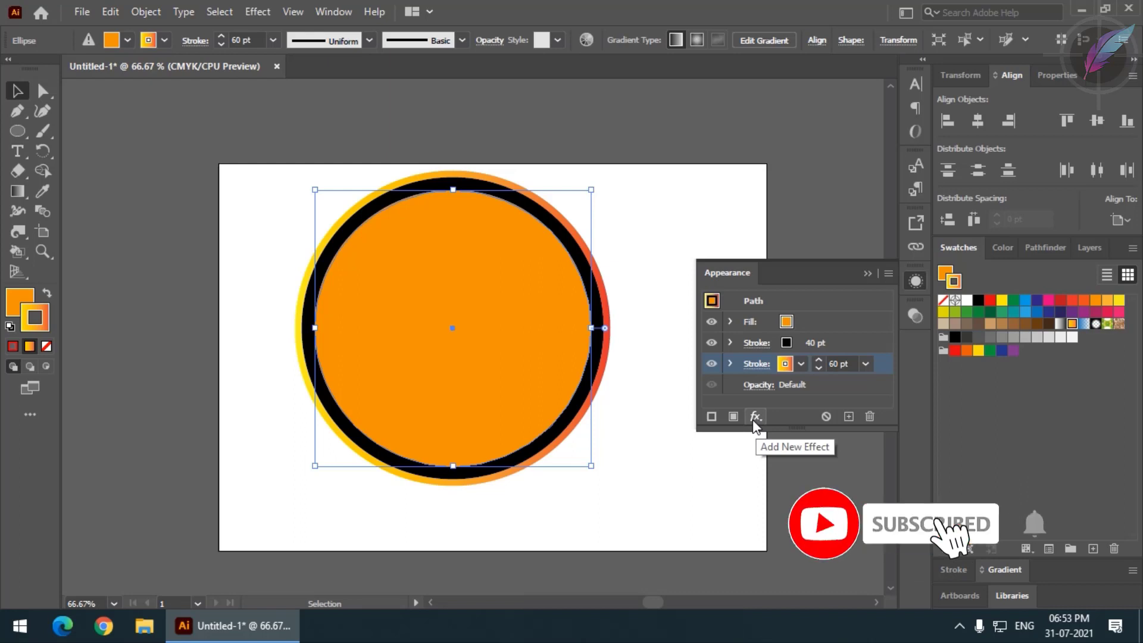
- Apply a Gaussian Blur effect to the outer stroke, then remove the circle from the artboard
click(757, 425)
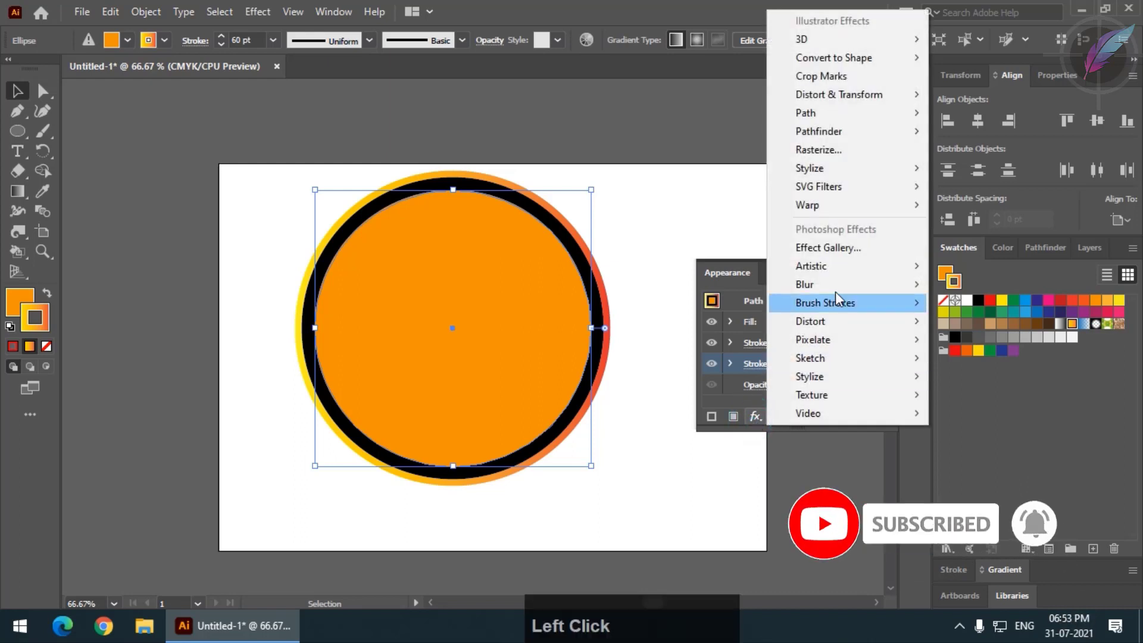
click(975, 289)
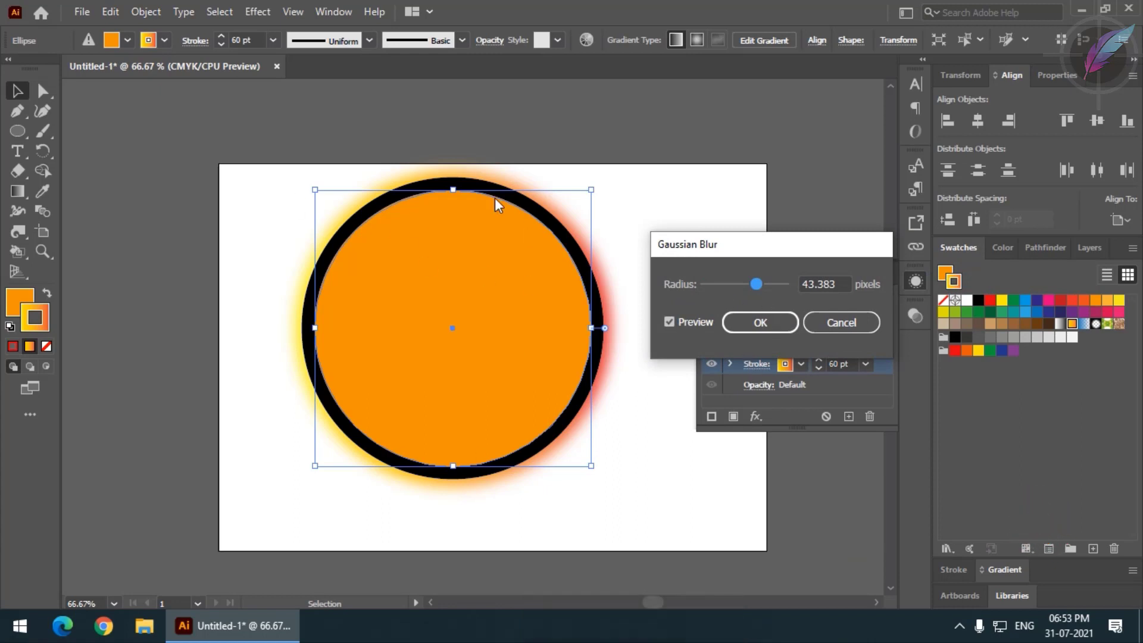
click(792, 334)
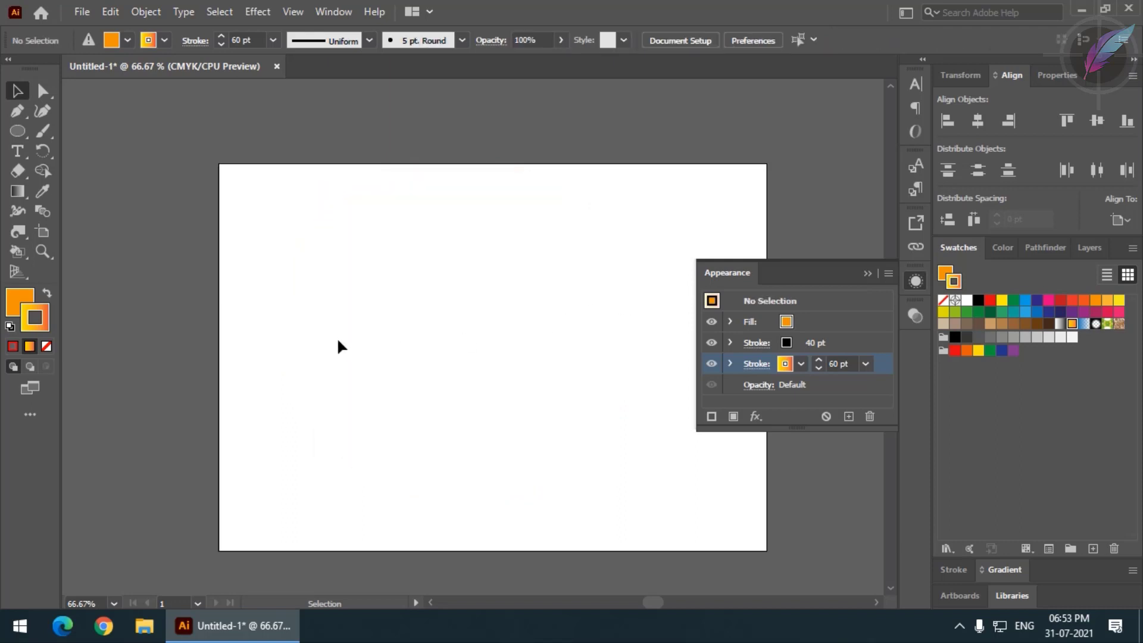
- Draw a new orange circle on the left with a black stroke of about 19 pt
click(28, 136)
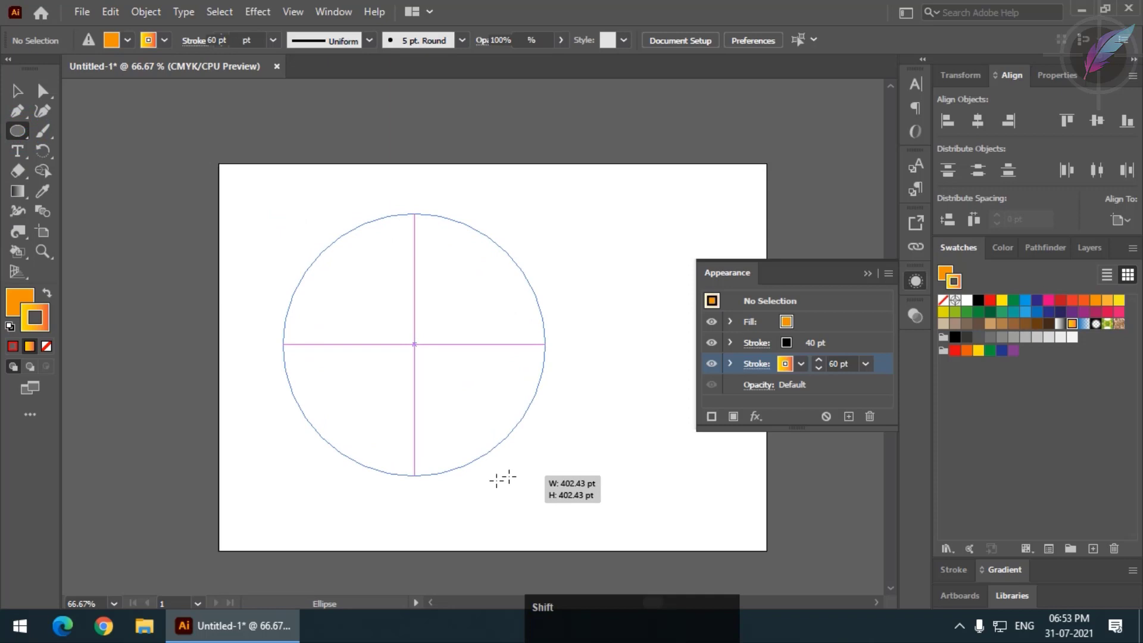
click(252, 43)
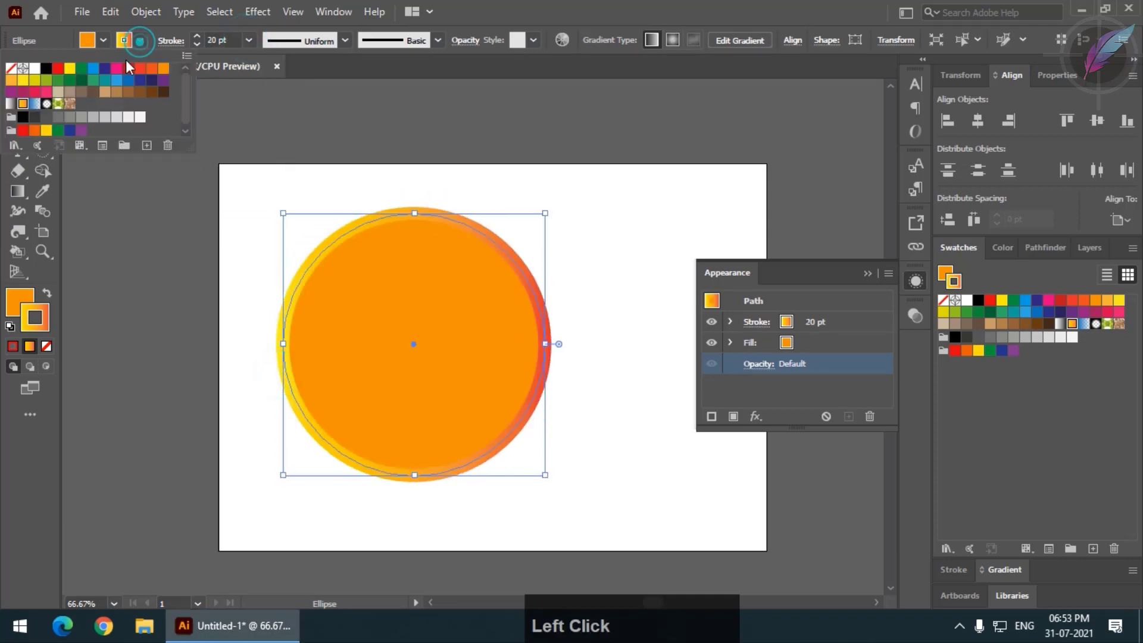
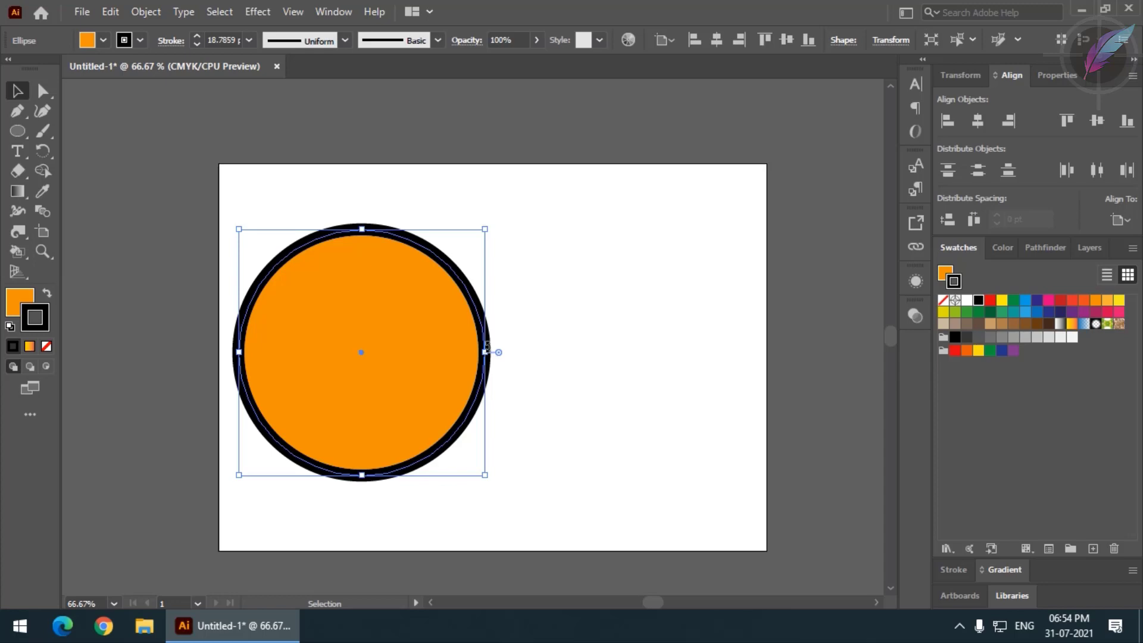
- Enable stroke scaling in the general preferences (Ctrl+K)
key(ctrl+k)
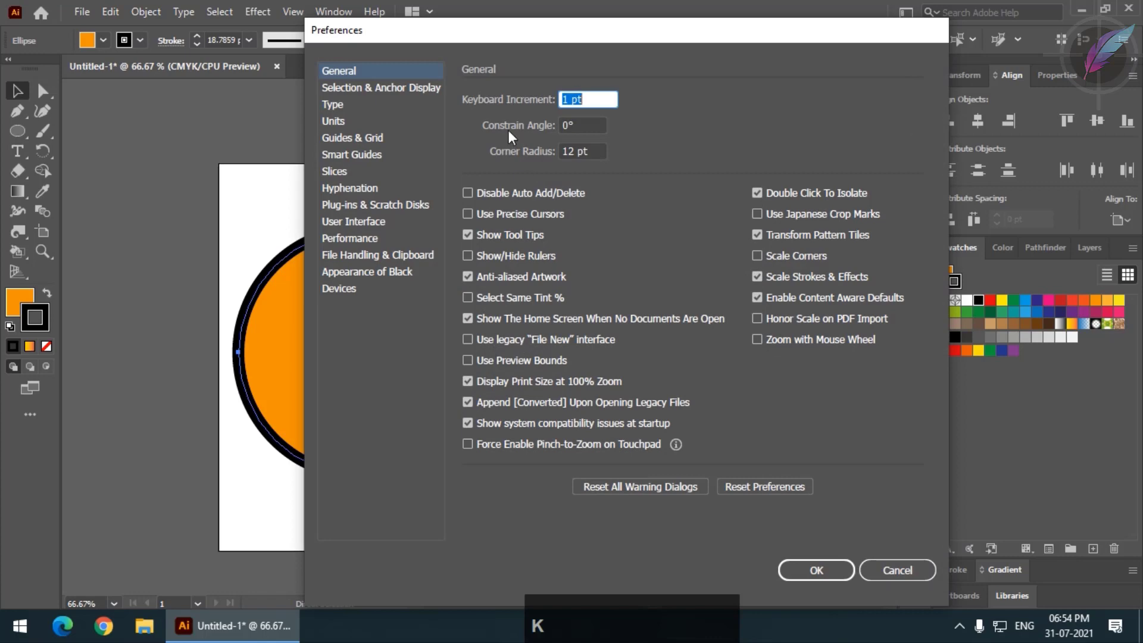
click(500, 41)
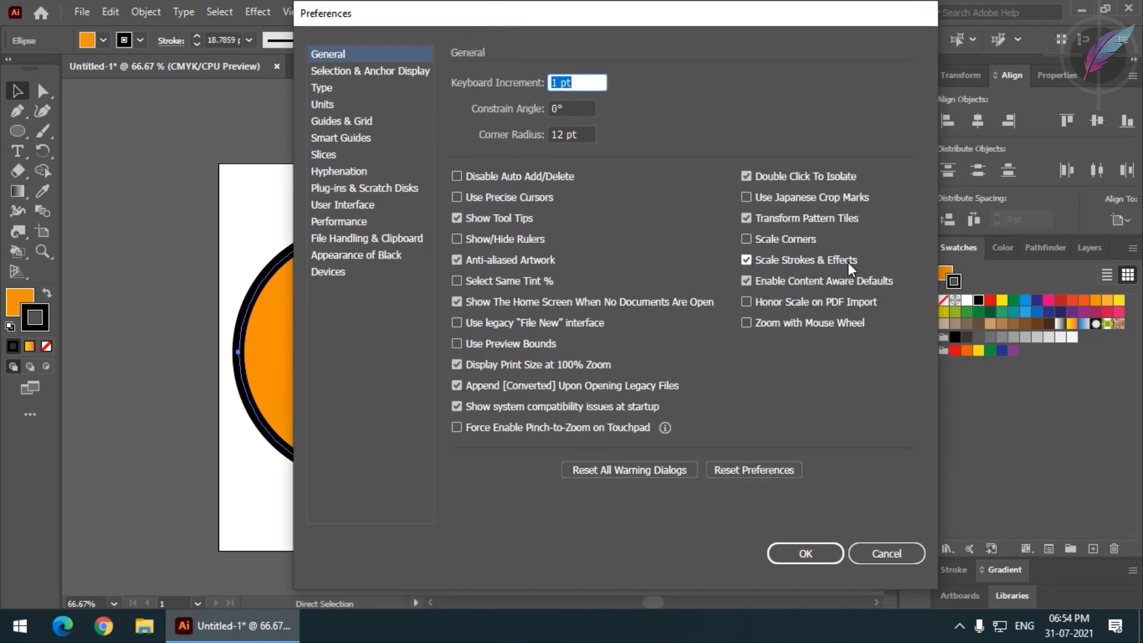
click(751, 268)
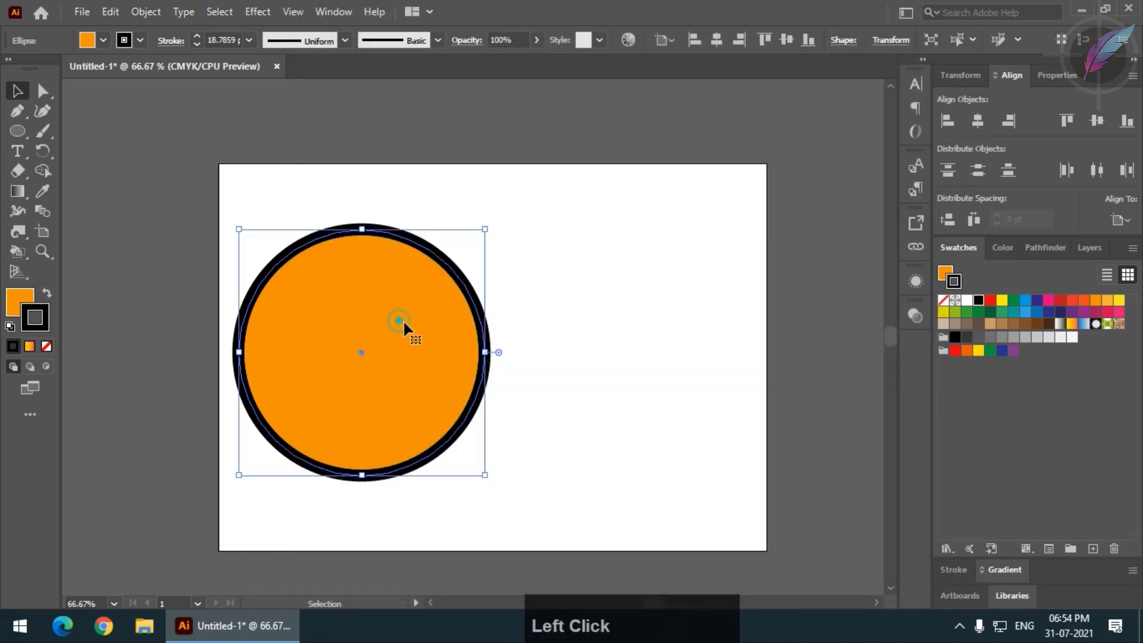
- Copy the circle to the right and scale one circle down so its stroke shrinks to 8.6 pt
click(424, 322)
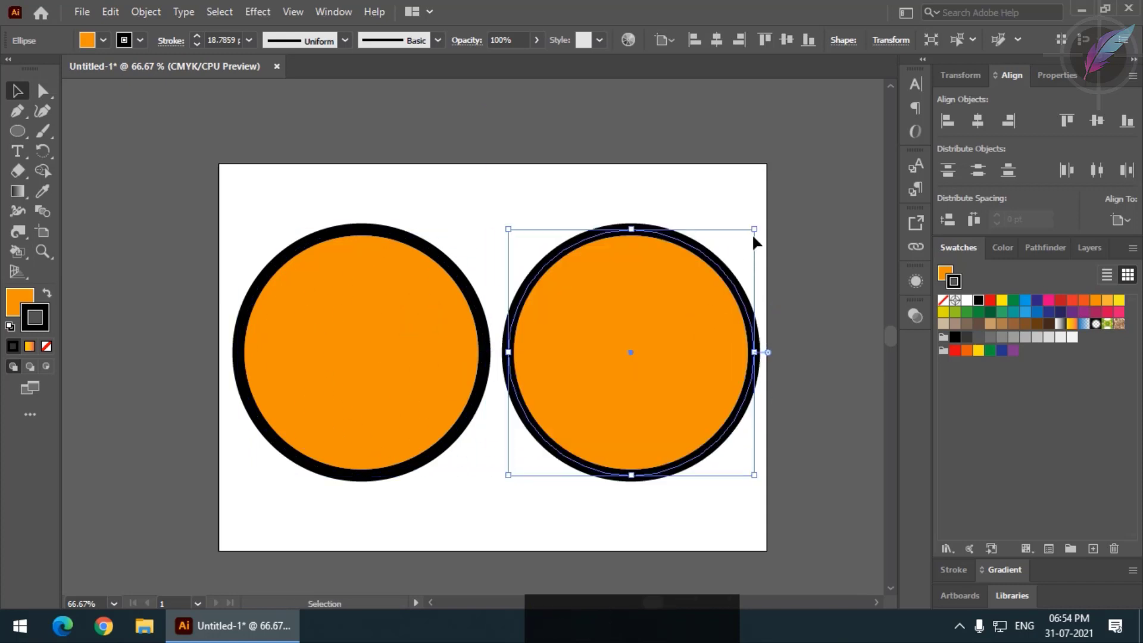
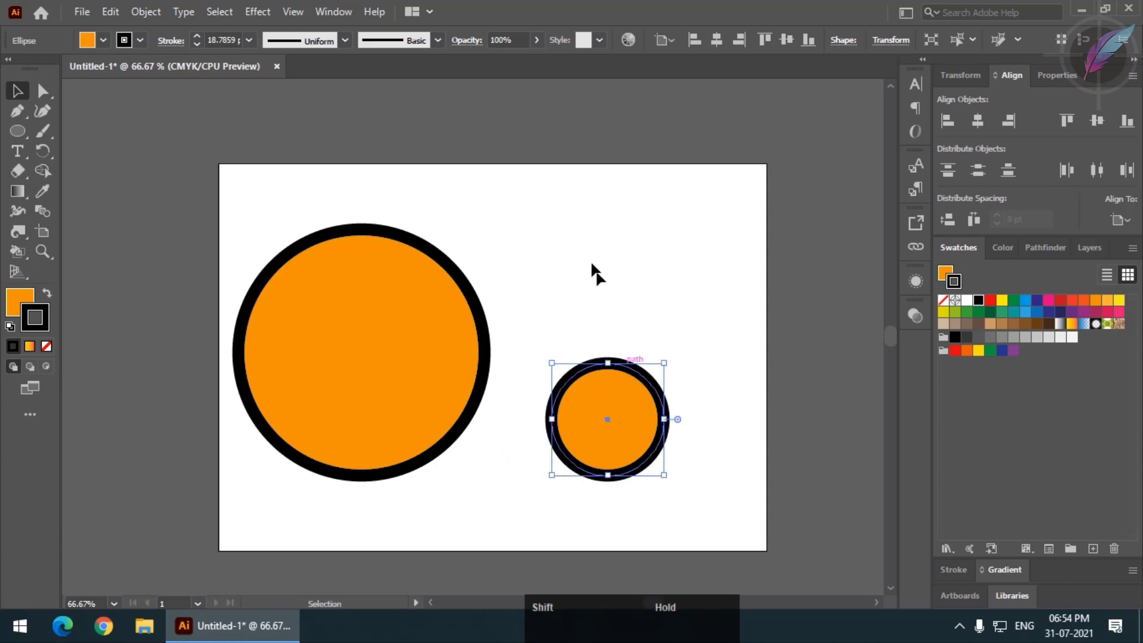
key(ctrl+z)
key(ctrl+z)
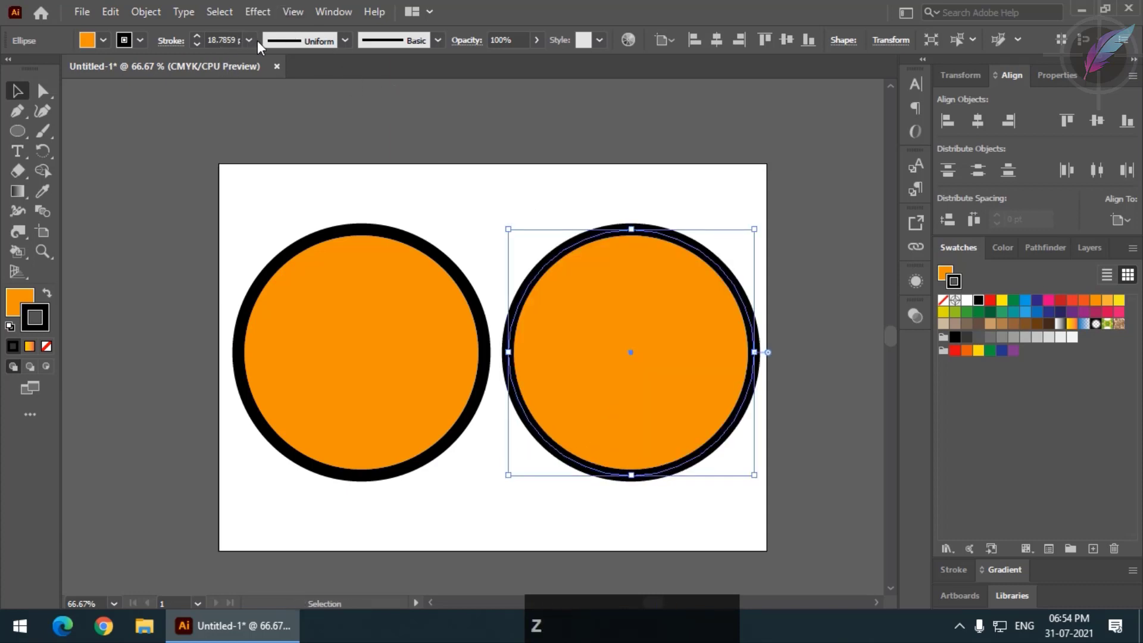
click(257, 46)
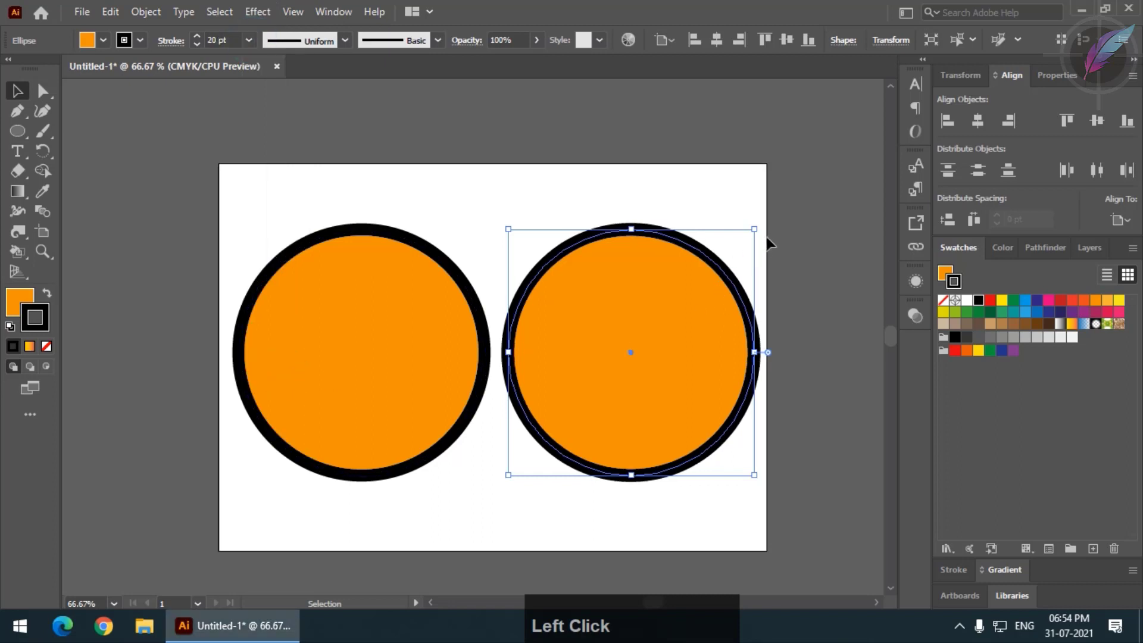
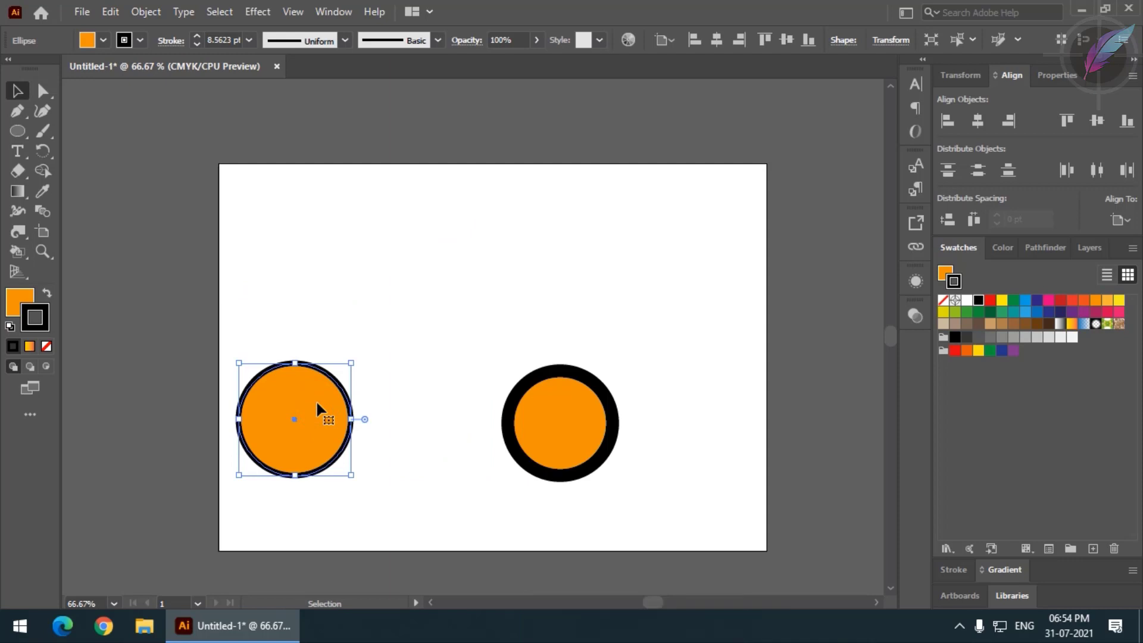
click(610, 409)
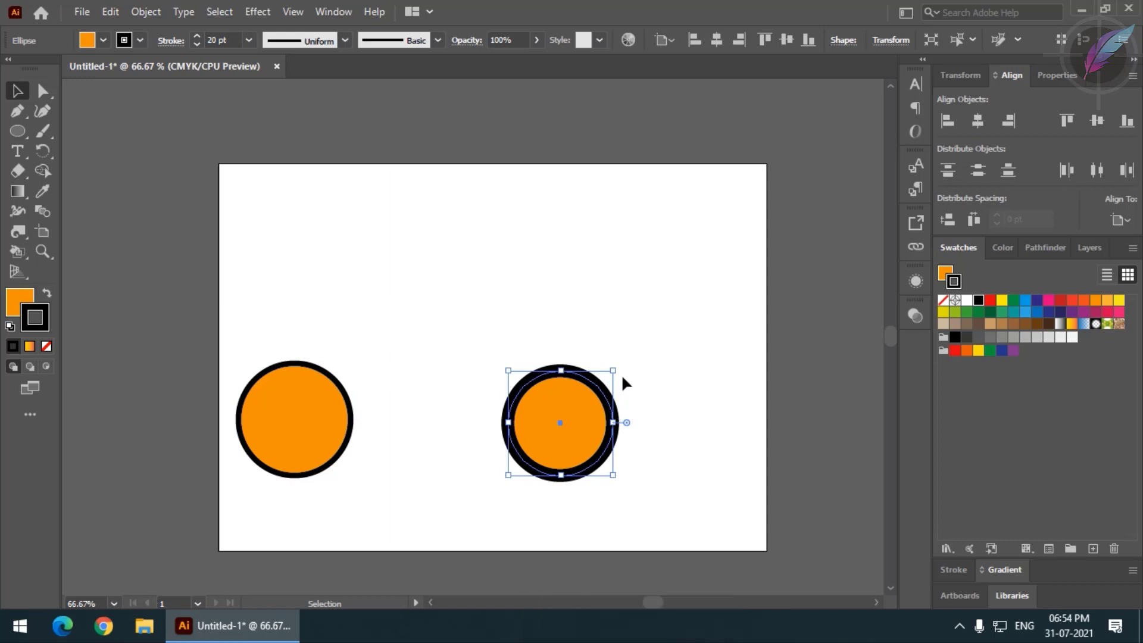
- Draw a circle, Alt-drag an overlapping copy, fill the left one red and give the right a white stroke
click(329, 420)
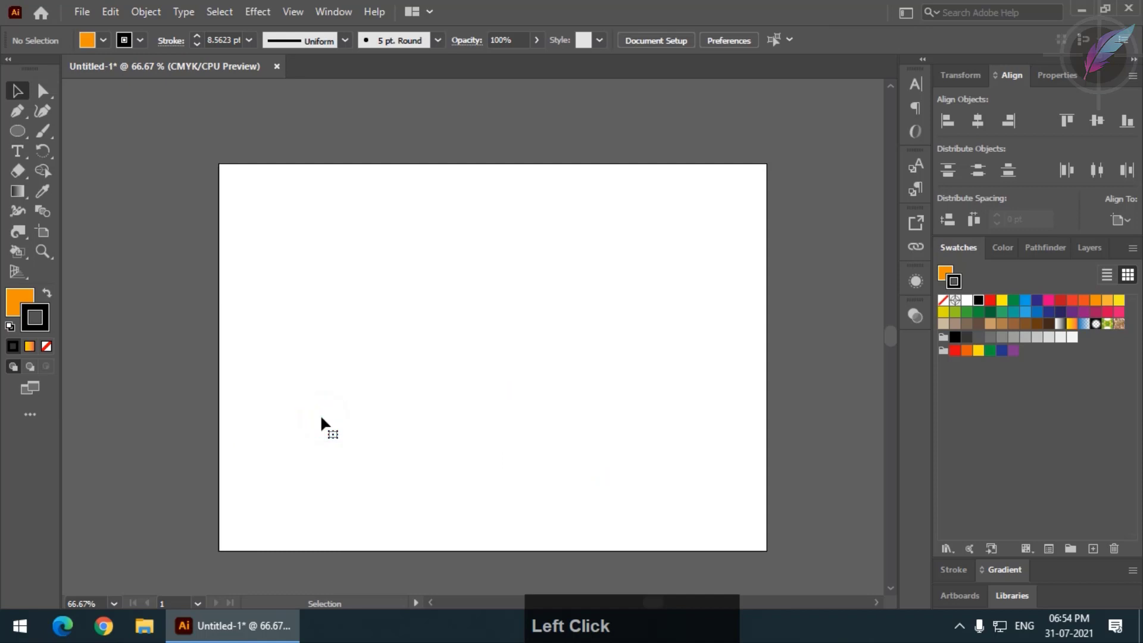
click(13, 142)
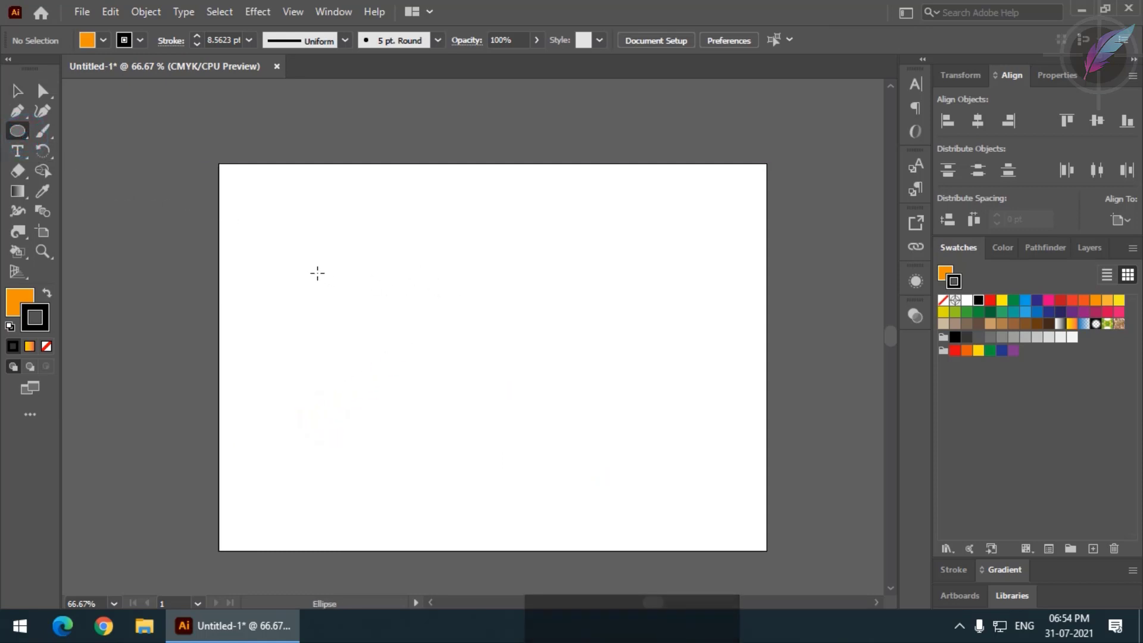
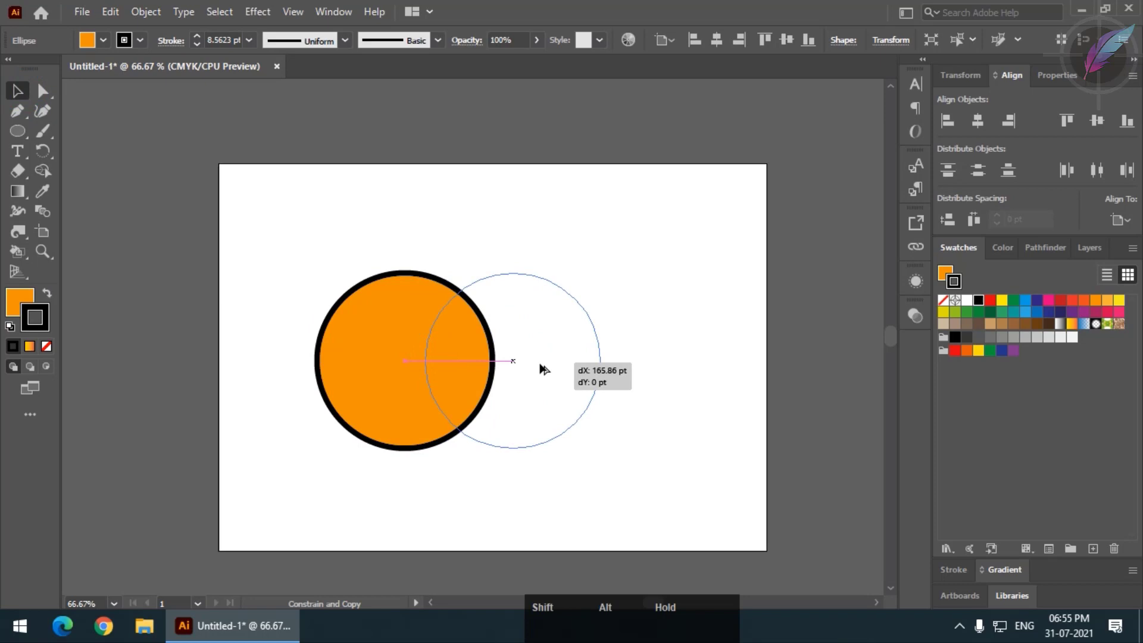
click(580, 195)
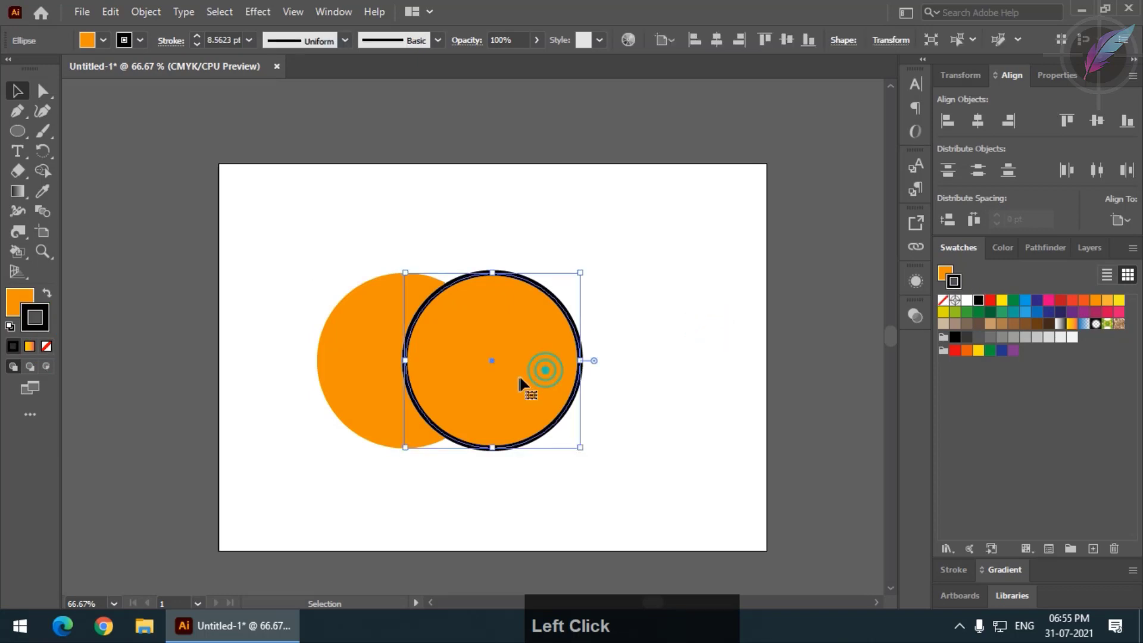
click(966, 305)
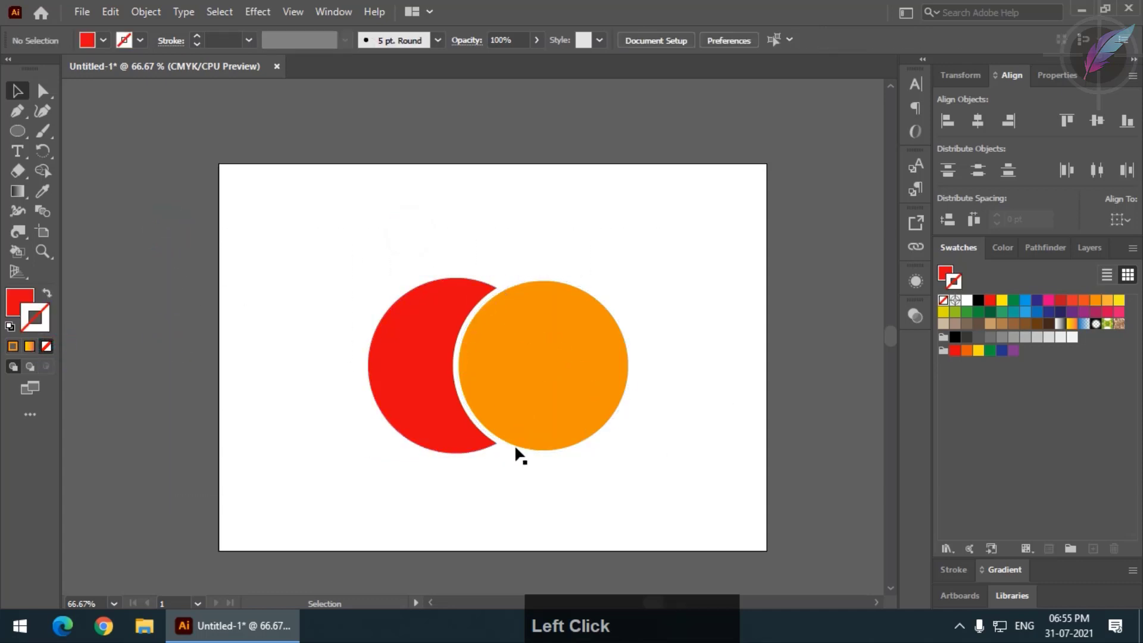
- Duplicate the circle pair and select both overlapping circles
click(390, 216)
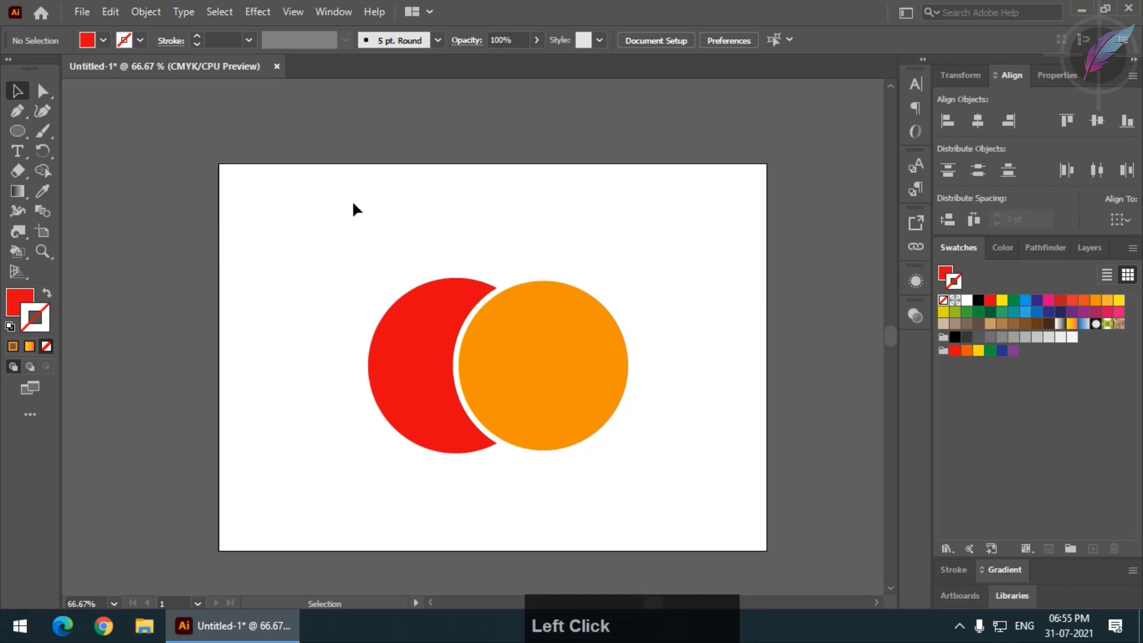
click(313, 247)
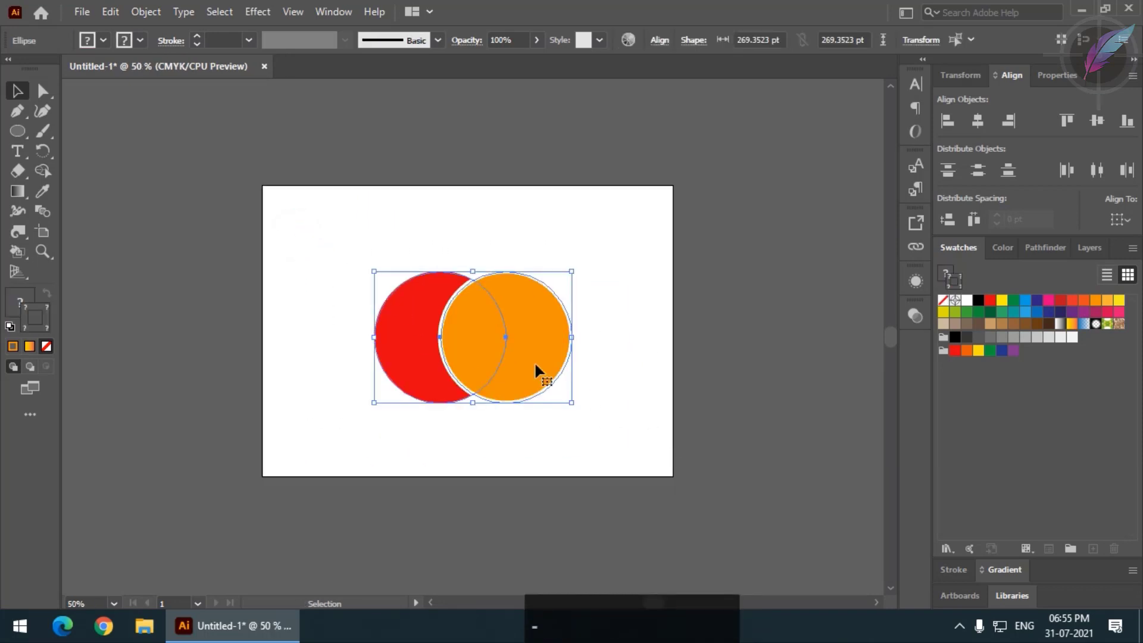
click(541, 369)
click(179, 212)
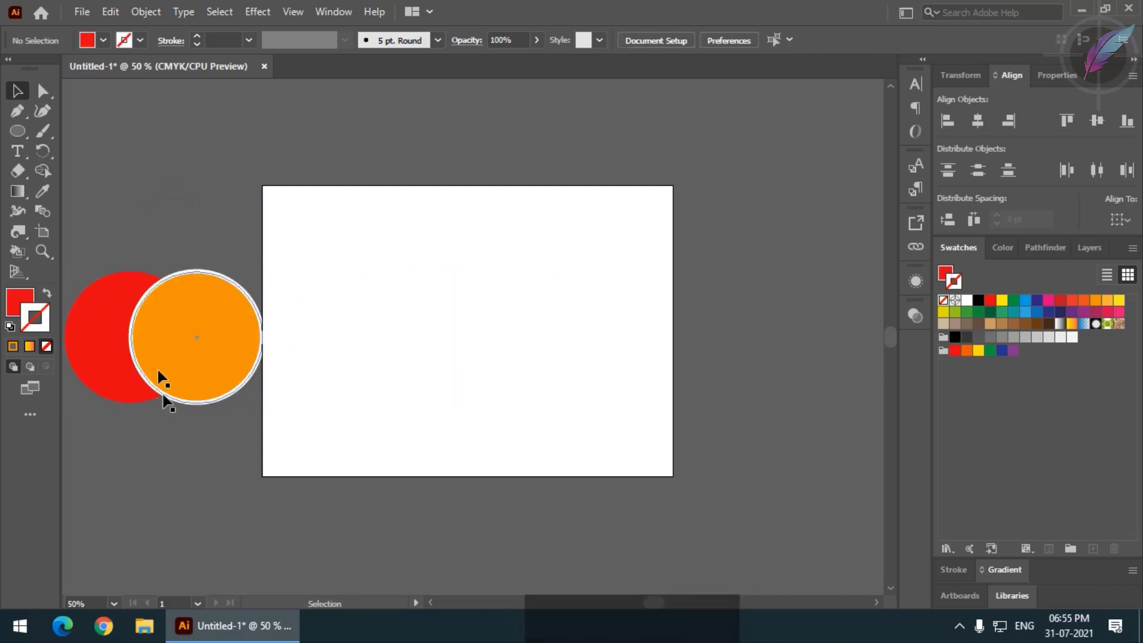
click(170, 221)
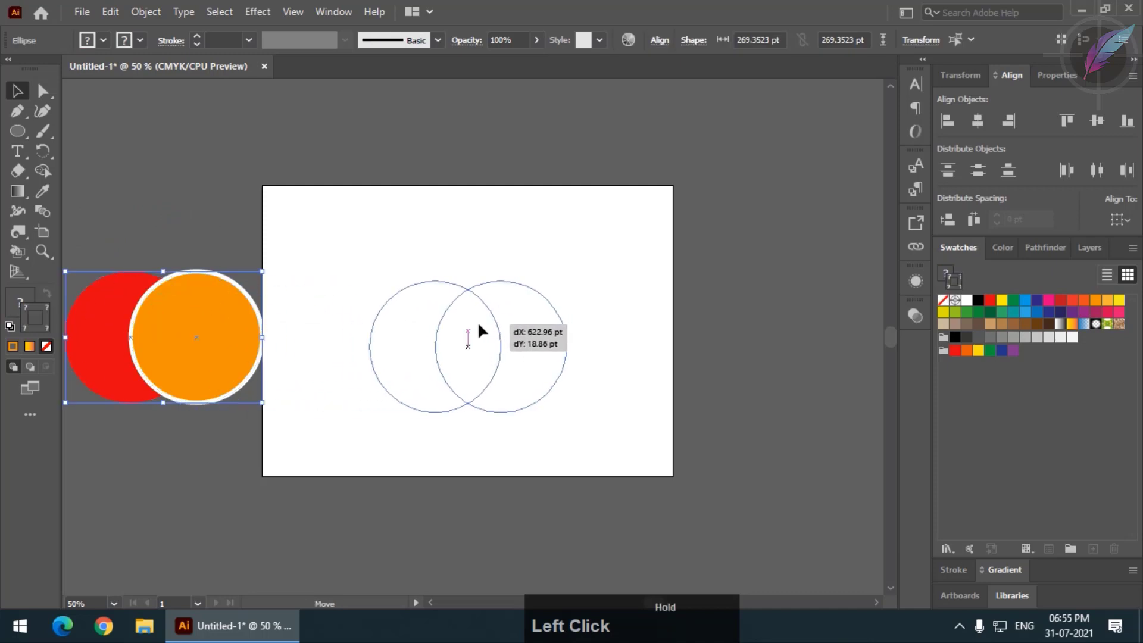
key(ctrl+=)
click(263, 179)
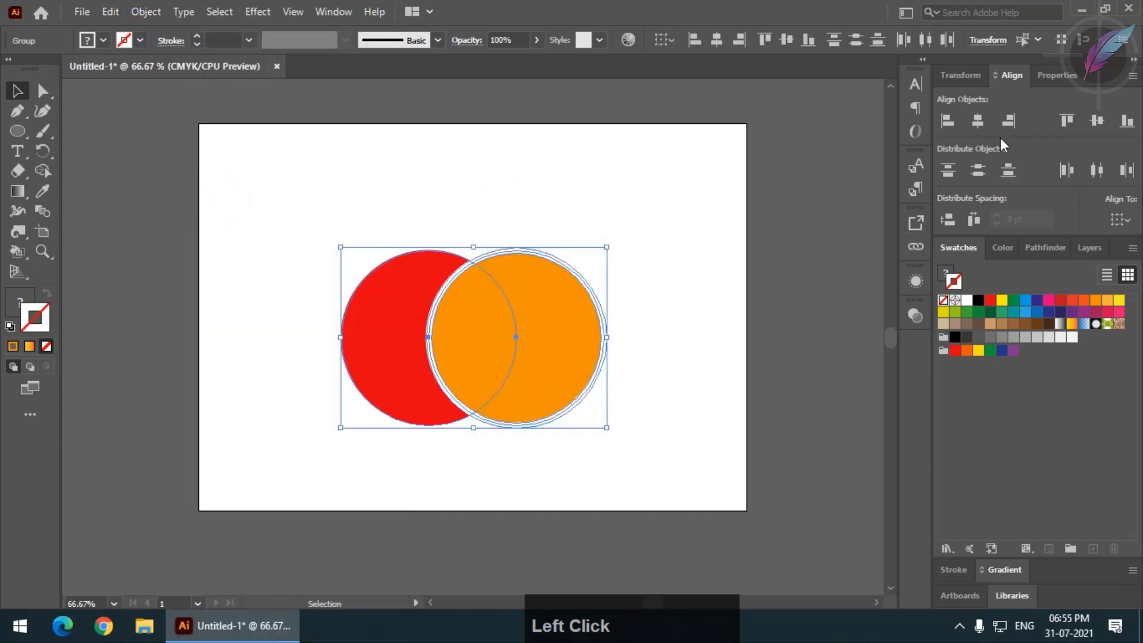
- Divide the overlapping circles with Pathfinder and ungroup the resulting pieces
click(1044, 251)
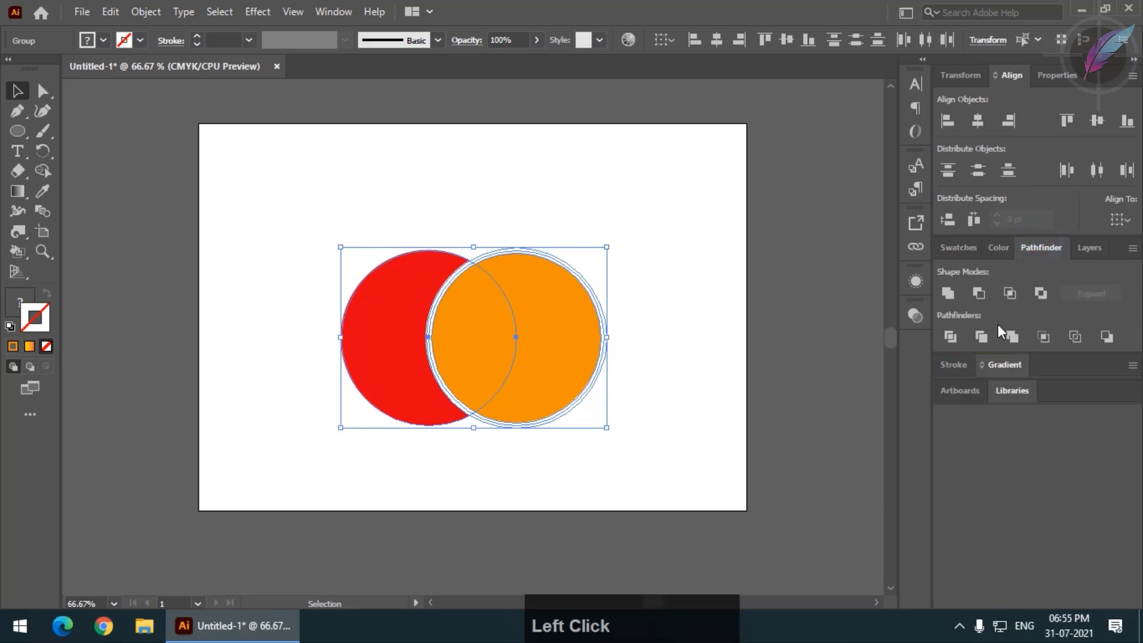
click(956, 341)
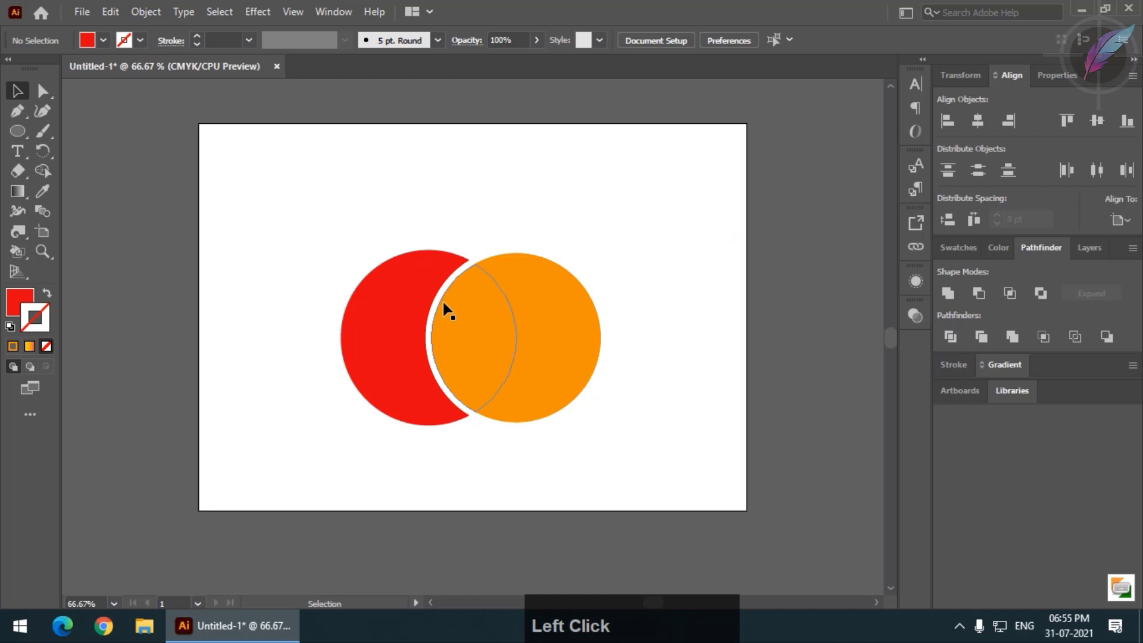
right_click(410, 313)
click(470, 449)
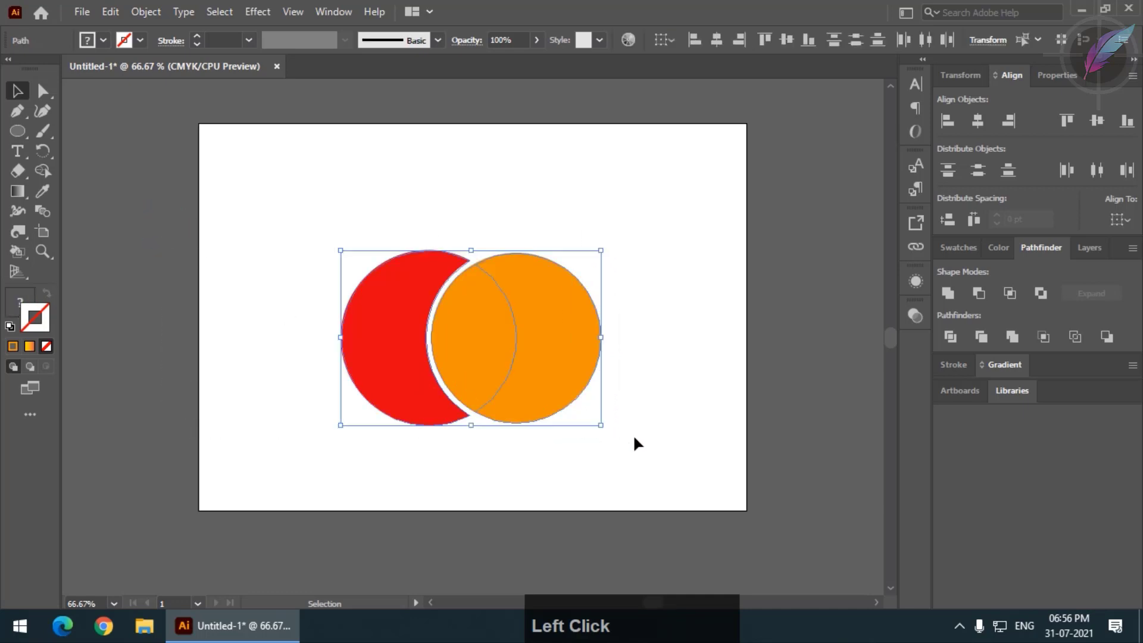
- Move the divided pieces aside and delete the extra overlap fragments
key(ctrl+-)
click(554, 371)
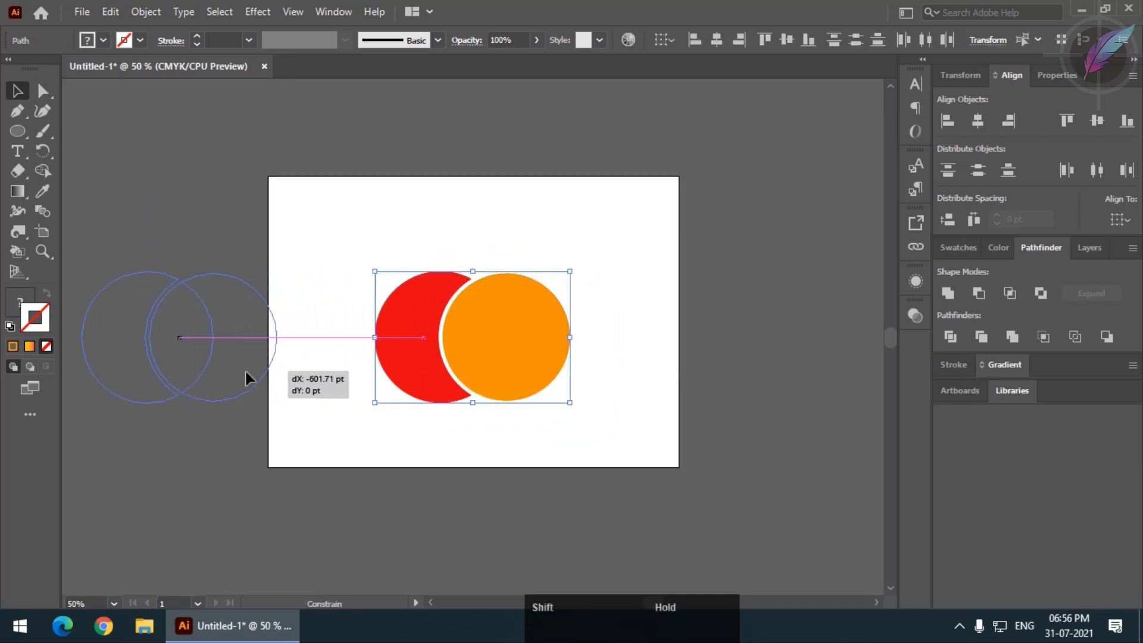
click(237, 462)
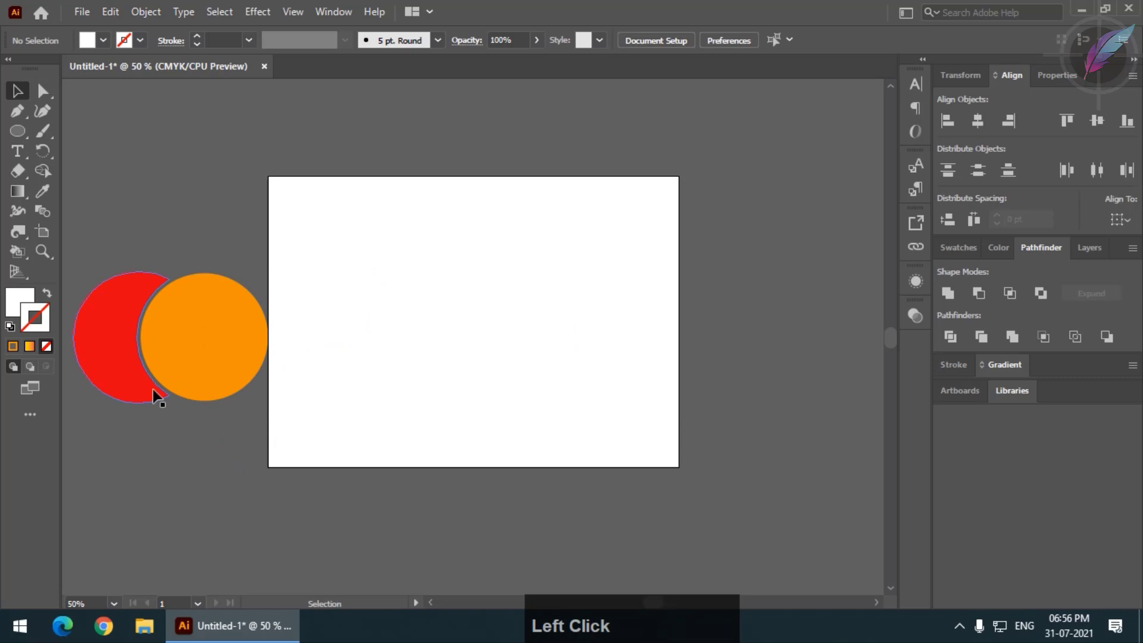
click(108, 284)
click(226, 362)
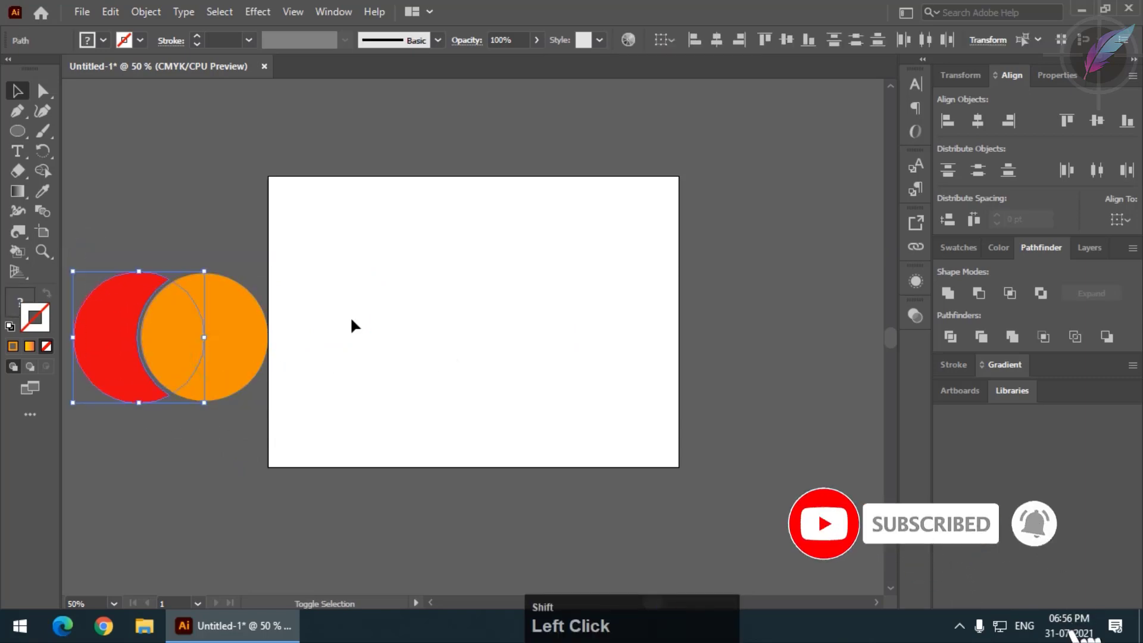
click(251, 242)
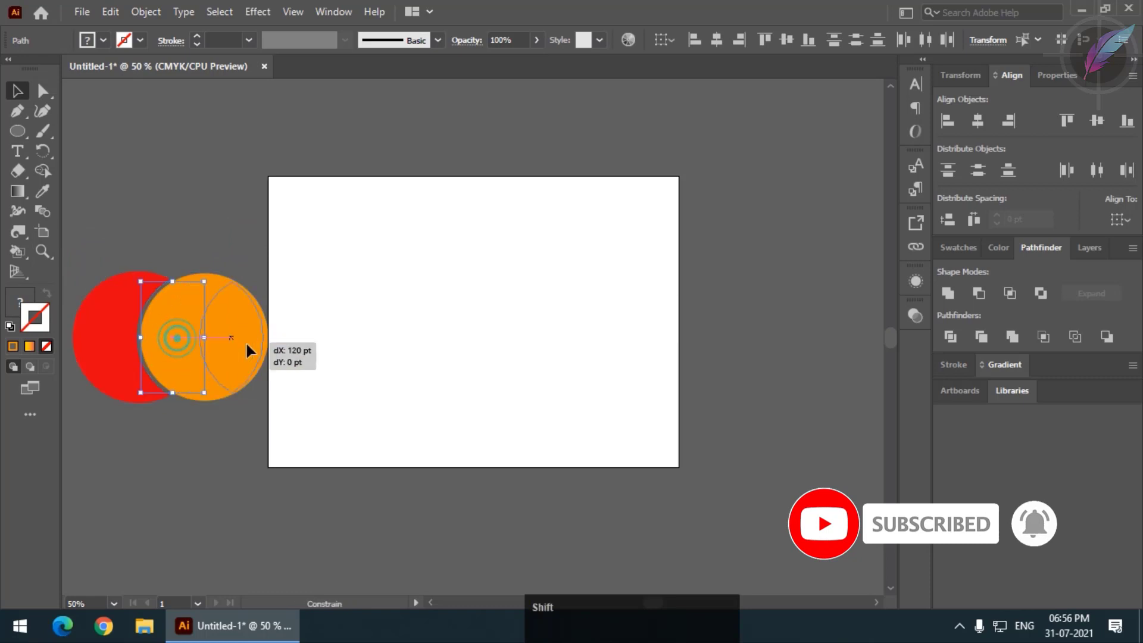
key(ctrl+z)
- Move the red crescent and orange circle back onto the artboard and fit the view
click(103, 262)
click(238, 324)
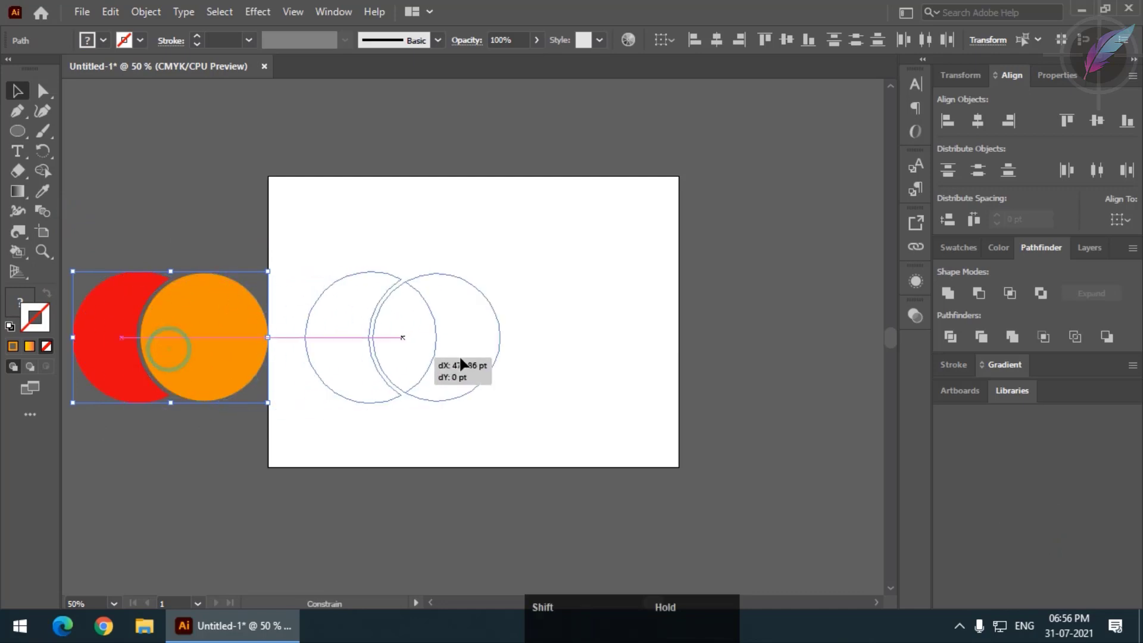
click(528, 155)
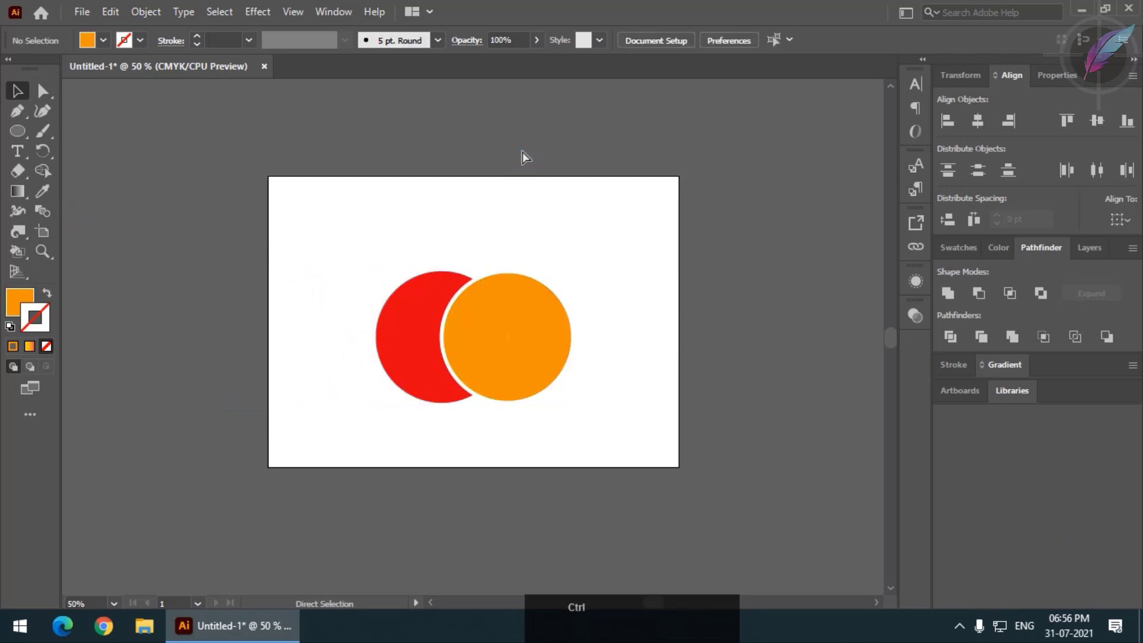
key(ctrl+0)
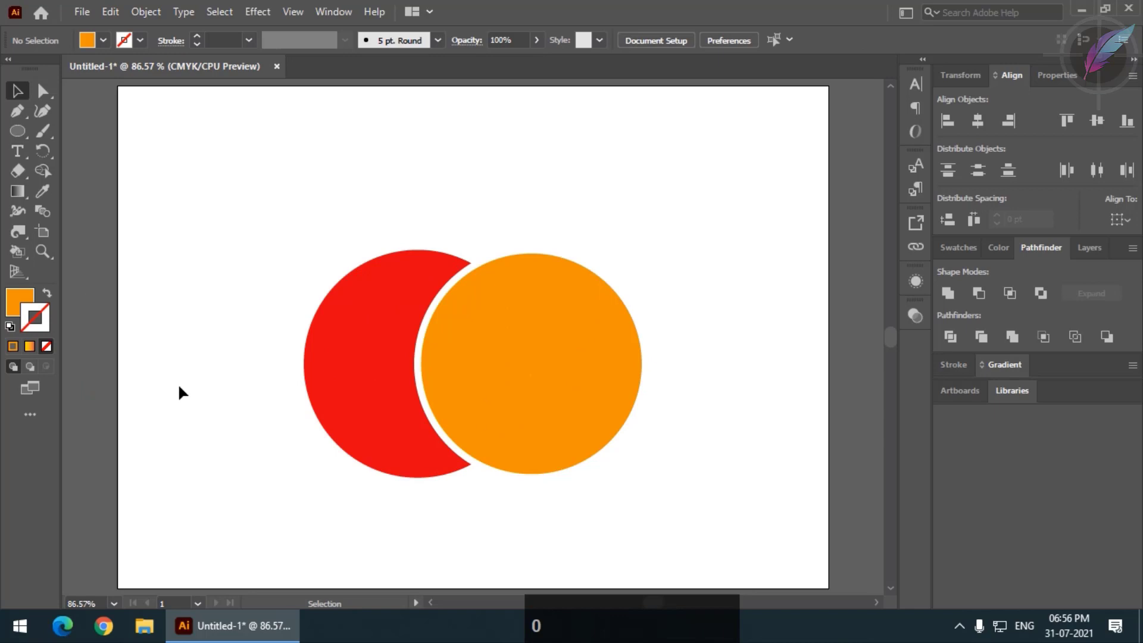